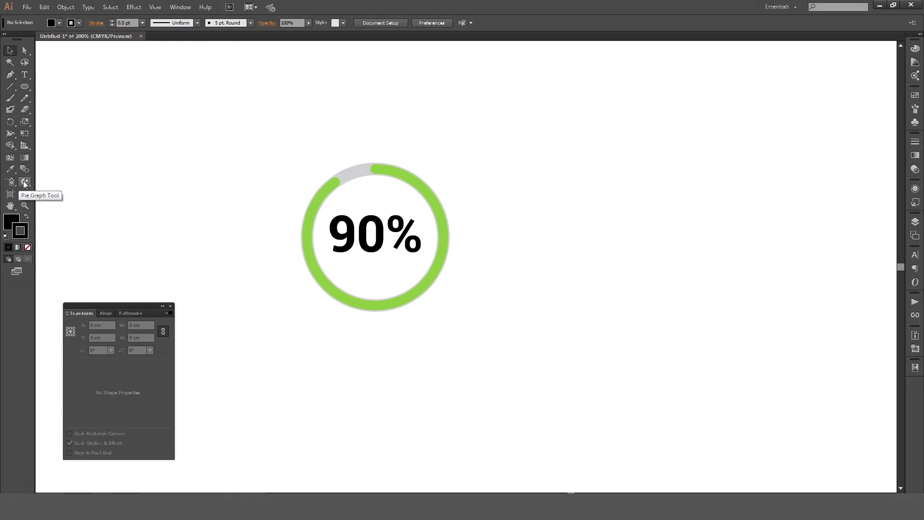
- Place a new pie graph on the artboard sized 5 cm wide by 5 cm tall
{"action": "left_click", "coordinate": [30, 183]}
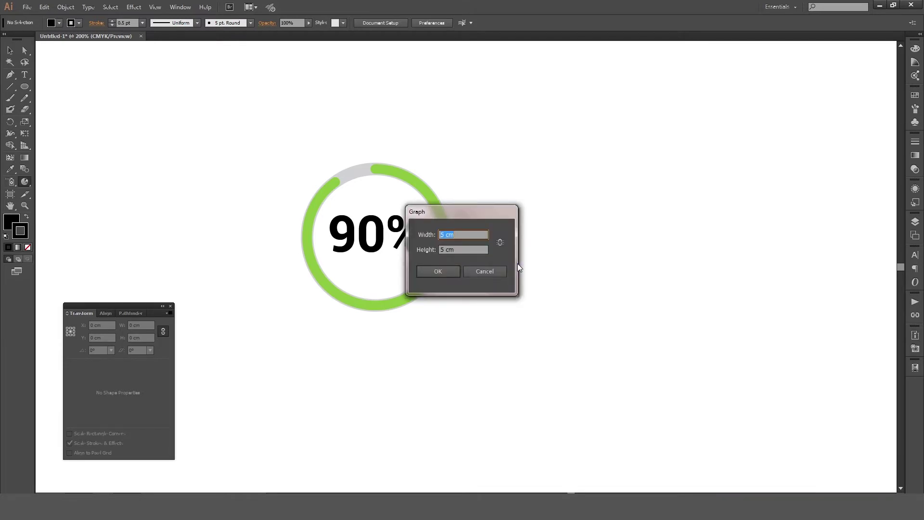
{"action": "key", "text": "KP_5"}
{"action": "key", "text": "Tab"}
{"action": "key", "text": "KP_5"}
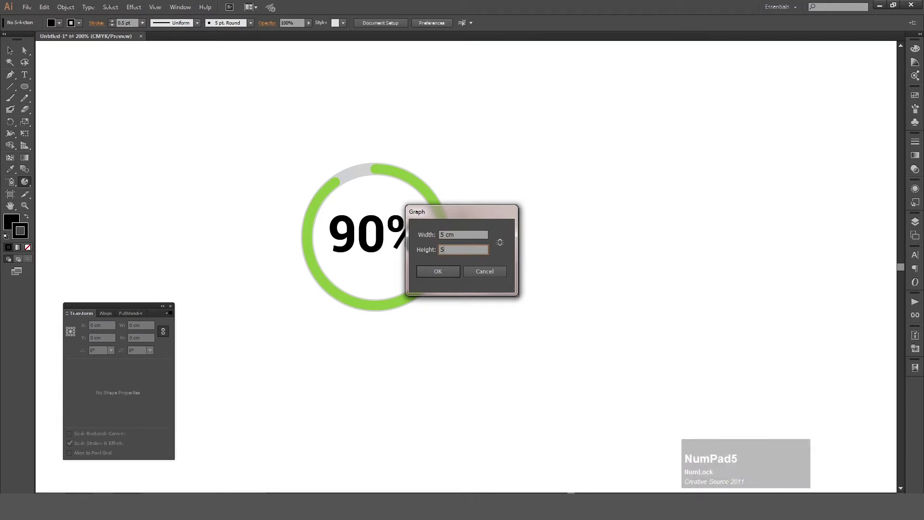
{"action": "key", "text": "KP_Enter"}
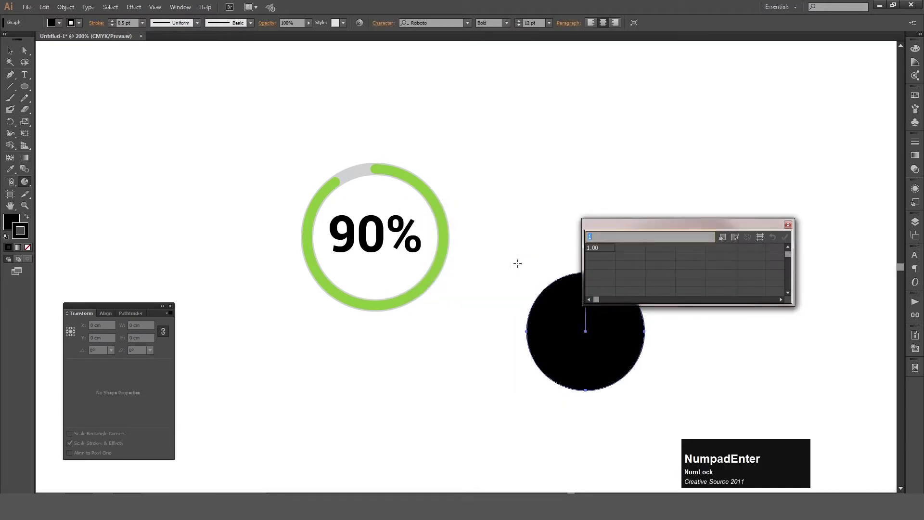
- Enter 75 and 25 in the first row of the graph data and apply them to the pie
{"action": "left_click", "coordinate": [614, 233]}
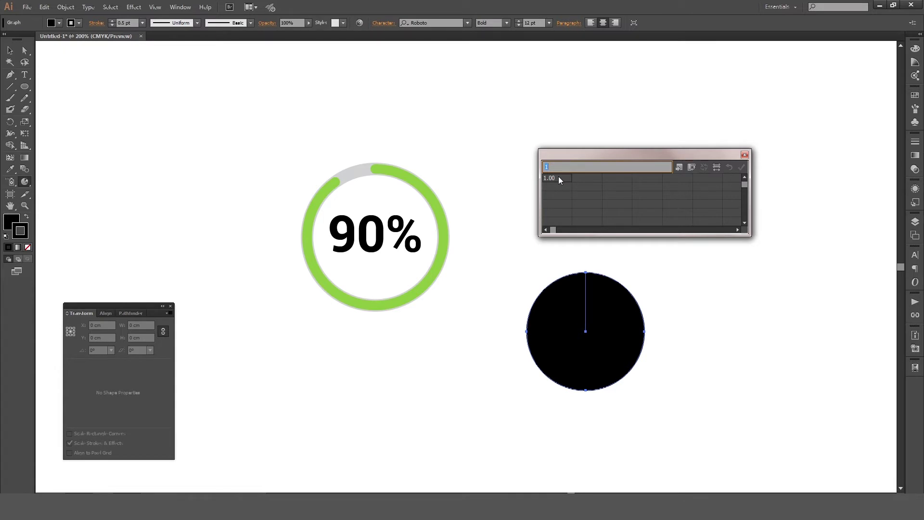
{"action": "key", "text": "KP_7"}
{"action": "key", "text": "KP_5"}
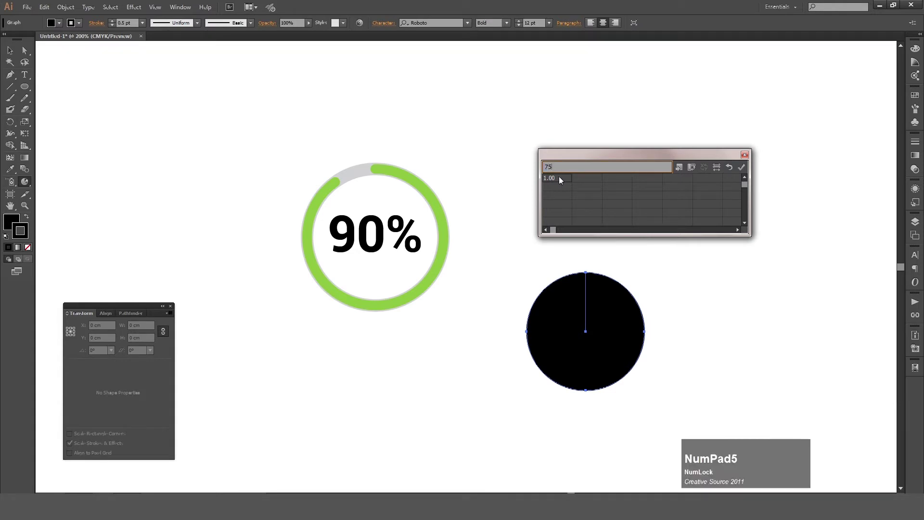
{"action": "left_click", "coordinate": [584, 181]}
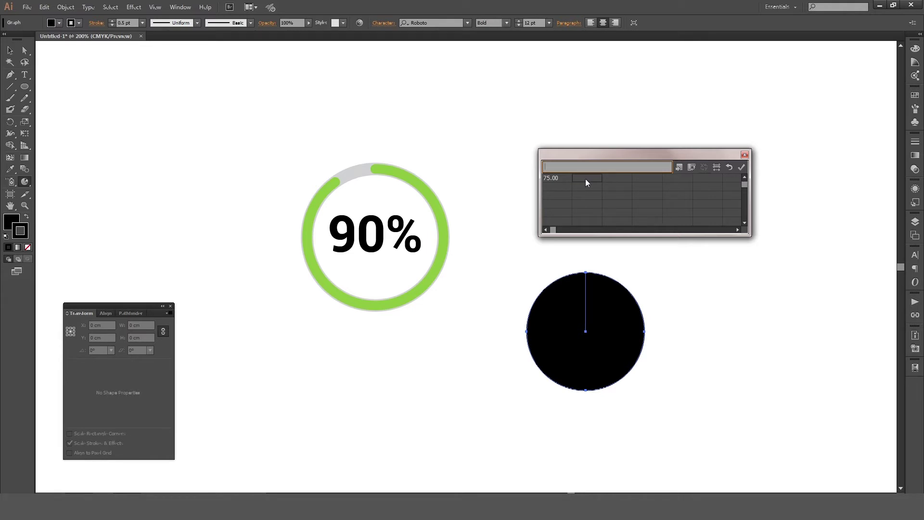
{"action": "key", "text": "KP_2"}
{"action": "key", "text": "KP_5"}
{"action": "key", "text": "KP_Enter"}
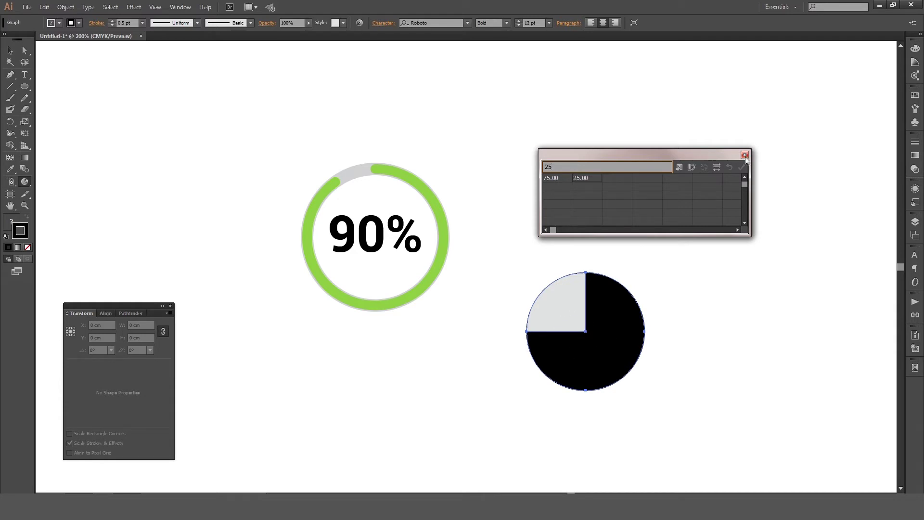
- Close the data sheet and ungroup the pie graph into separate slices, undoing an accidental move
{"action": "left_click", "coordinate": [750, 157]}
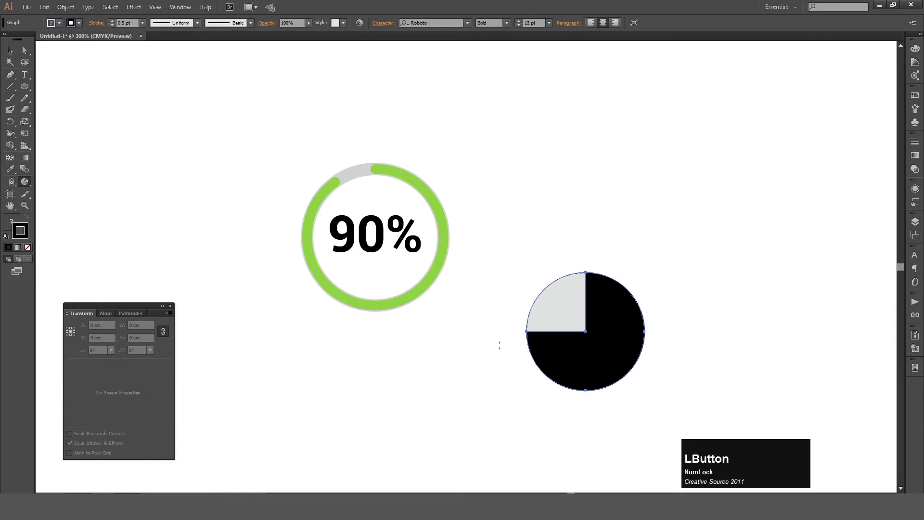
{"action": "left_click", "coordinate": [14, 53]}
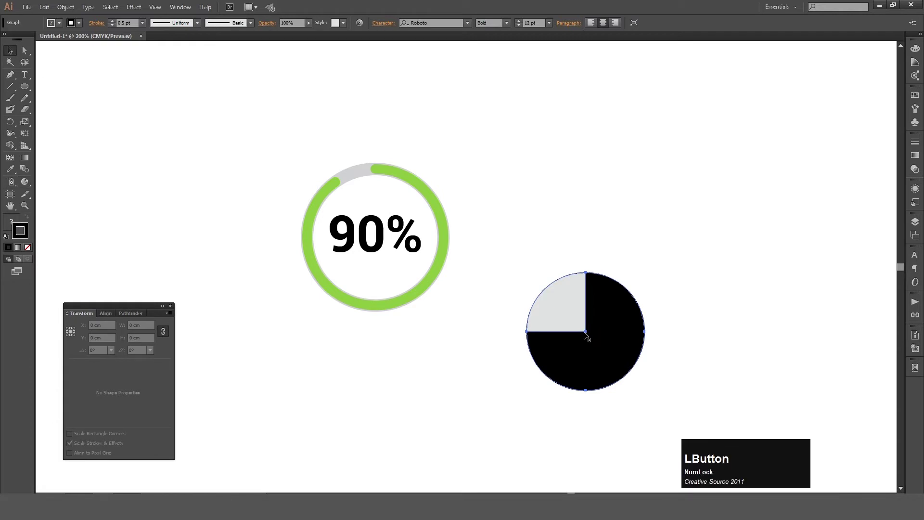
{"action": "key", "text": "ctrl+shift+g"}
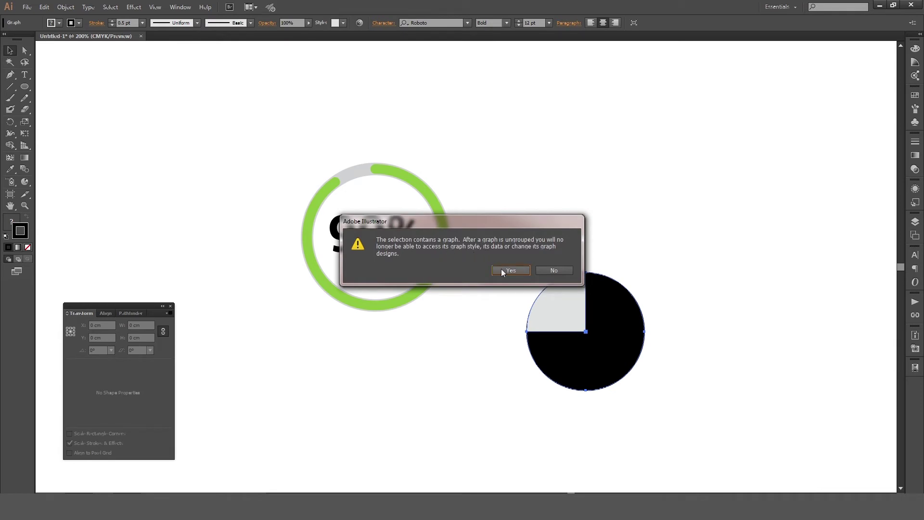
{"action": "left_click", "coordinate": [513, 271]}
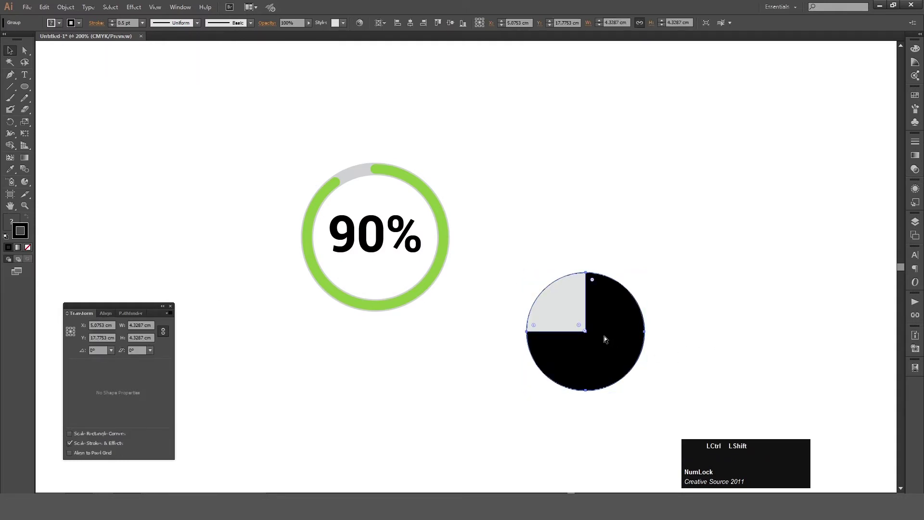
{"action": "key", "text": "ctrl+shift+g"}
{"action": "left_click", "coordinate": [671, 338]}
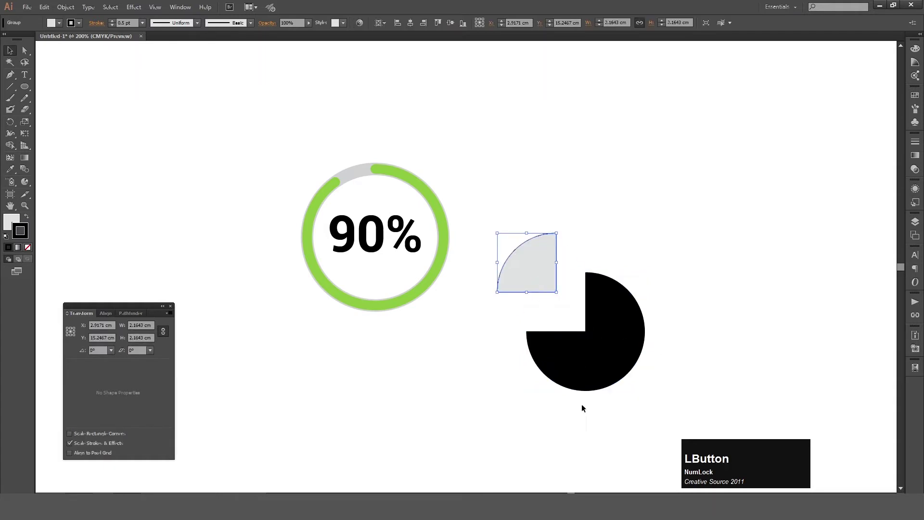
{"action": "key", "text": "ctrl+z"}
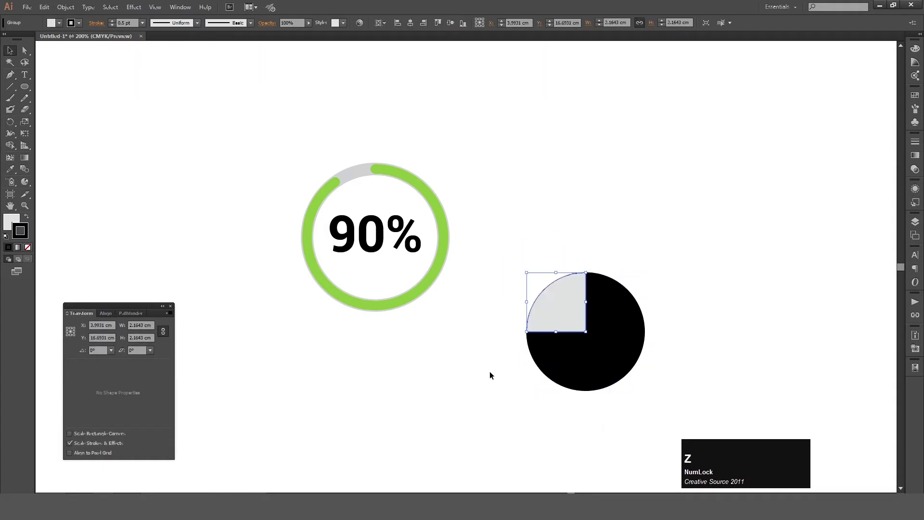
- Resize the whole pie to 5 cm by 5 cm and deselect it
{"action": "left_click", "coordinate": [493, 374]}
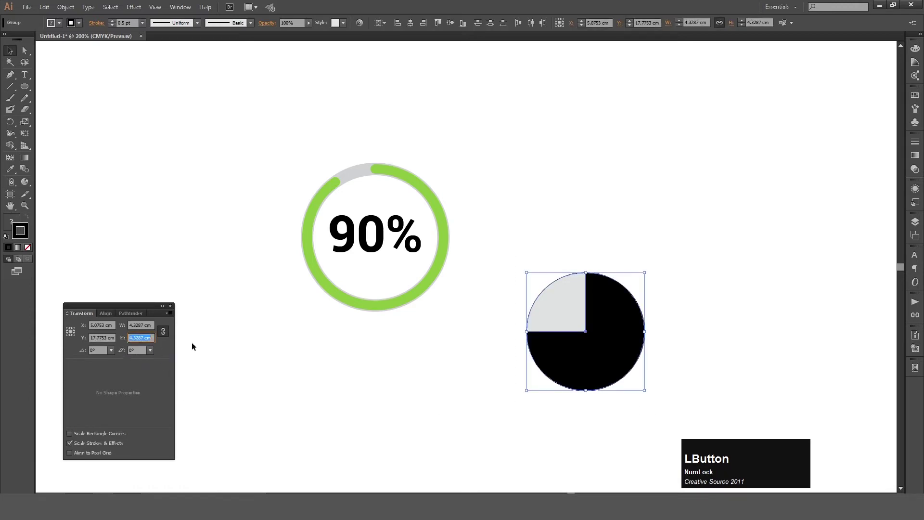
{"action": "key", "text": "KP_5"}
{"action": "key", "text": "KP_Enter"}
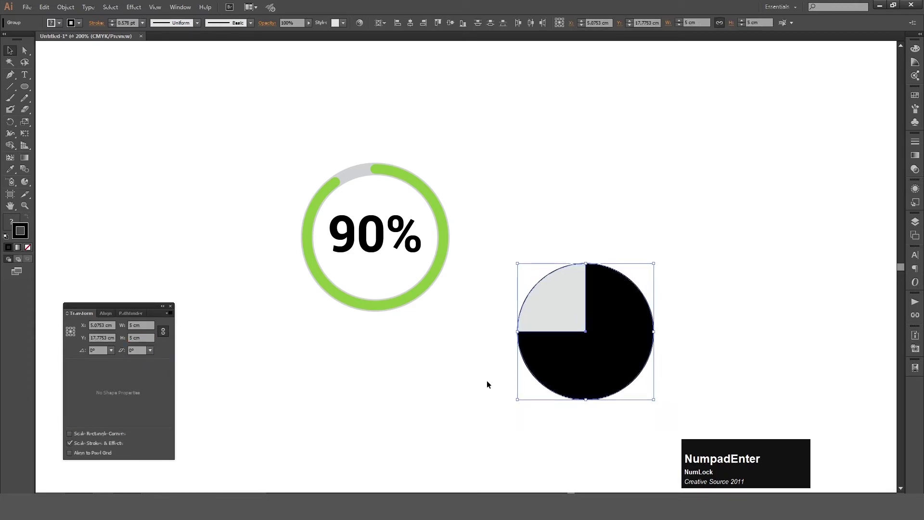
{"action": "left_click", "coordinate": [628, 213]}
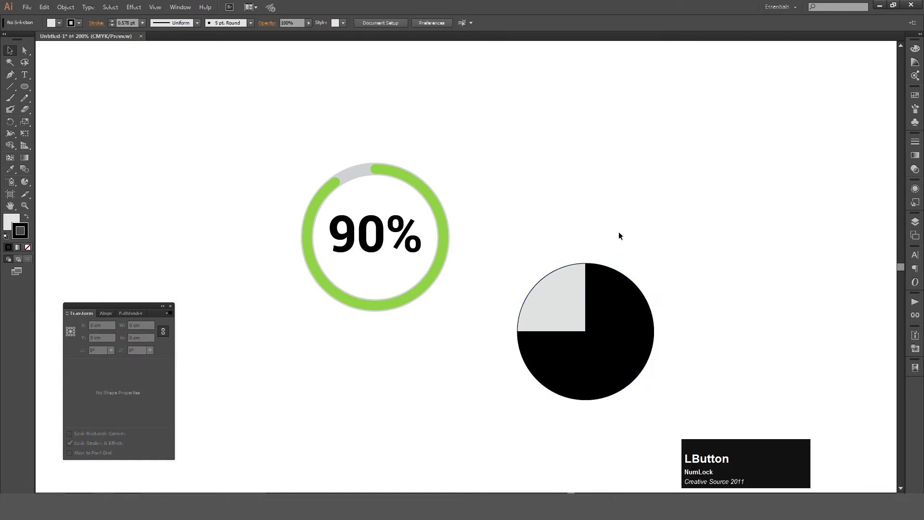
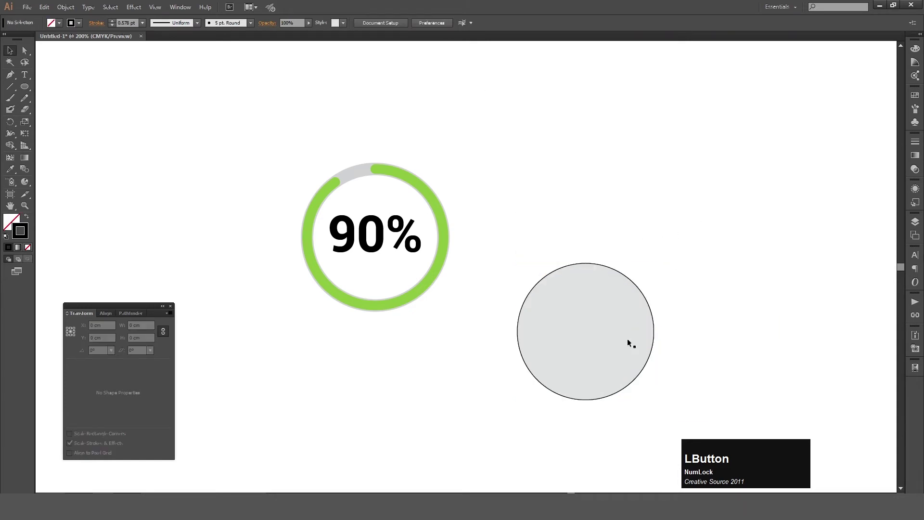
- Send the pie to the back, ungroup it and switch to the Group Selection tool
{"action": "key", "text": "ctrl+shift+["}
{"action": "left_click", "coordinate": [577, 208]}
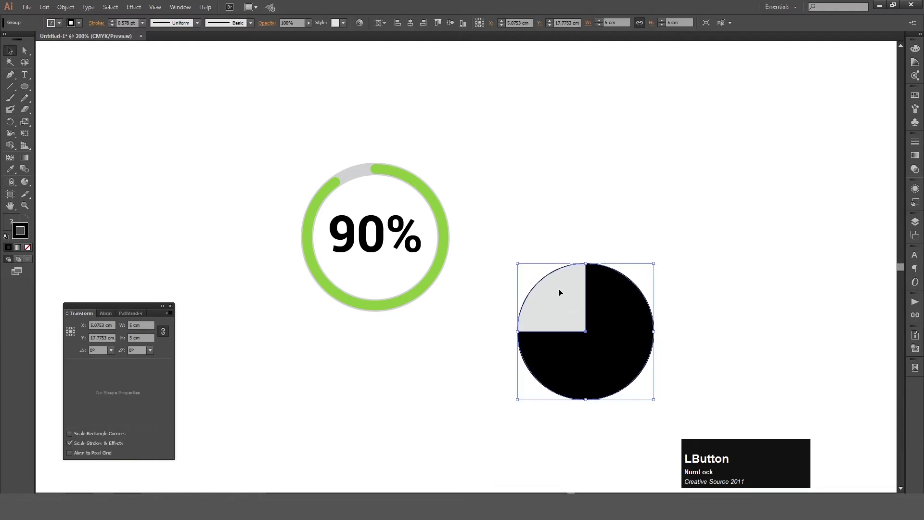
{"action": "key", "text": "ctrl+shift+g"}
{"action": "type", "text": "ga"}
- Select the grey quarter slice and remove its fill, leaving only the outline
{"action": "left_click", "coordinate": [558, 303]}
{"action": "key", "text": "Delete"}
{"action": "left_click", "coordinate": [549, 301]}
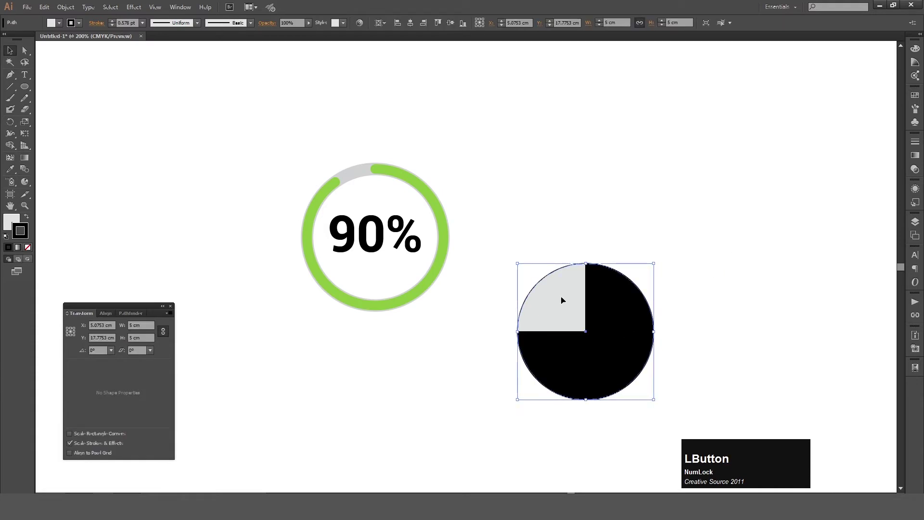
{"action": "type", "text": "x/"}
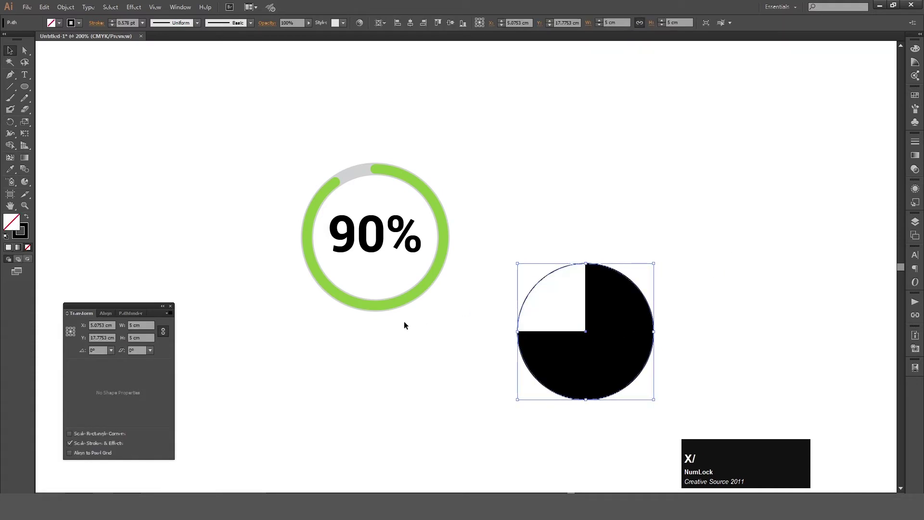
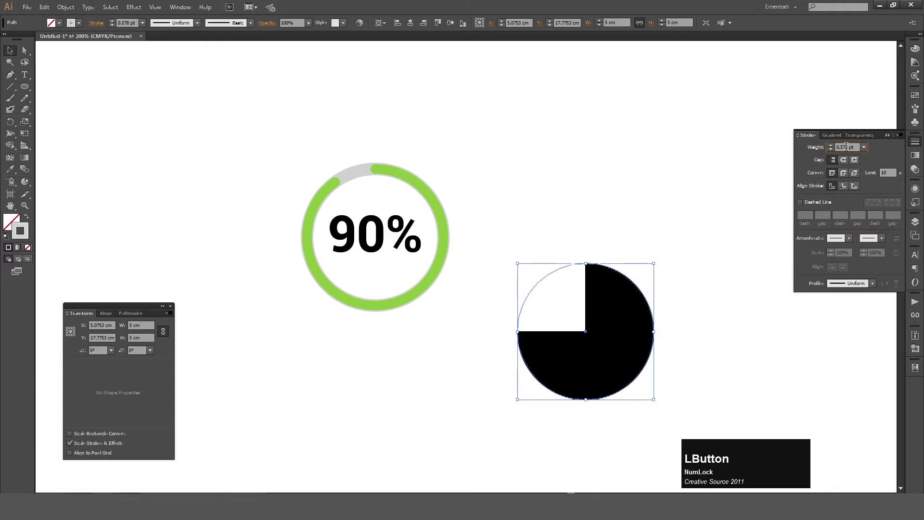
- Set the grey outline's stroke weight to 15 pt
{"action": "key", "text": "shift+Up"}
{"action": "key", "text": "KP_1"}
{"action": "key", "text": "KP_5"}
{"action": "key", "text": "KP_Enter"}
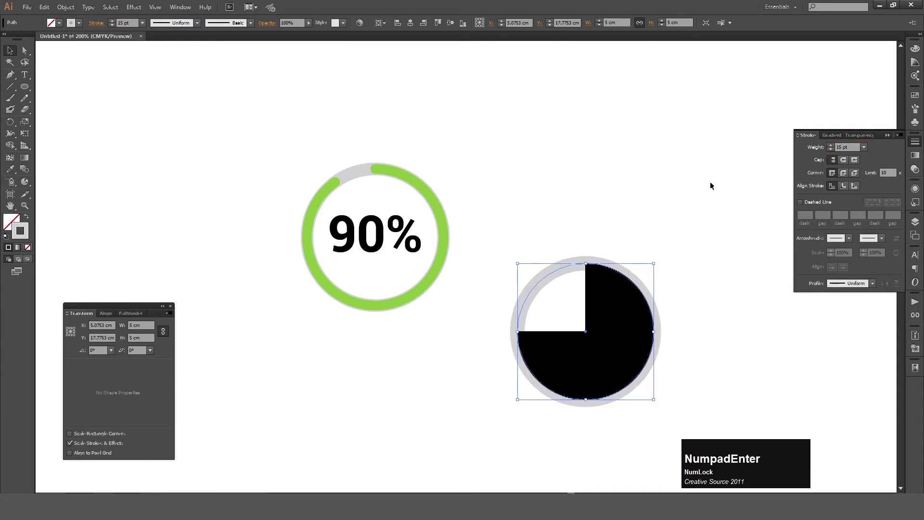
- Select the black slice with Direct Selection ready for anchor editing
{"action": "left_click", "coordinate": [556, 215]}
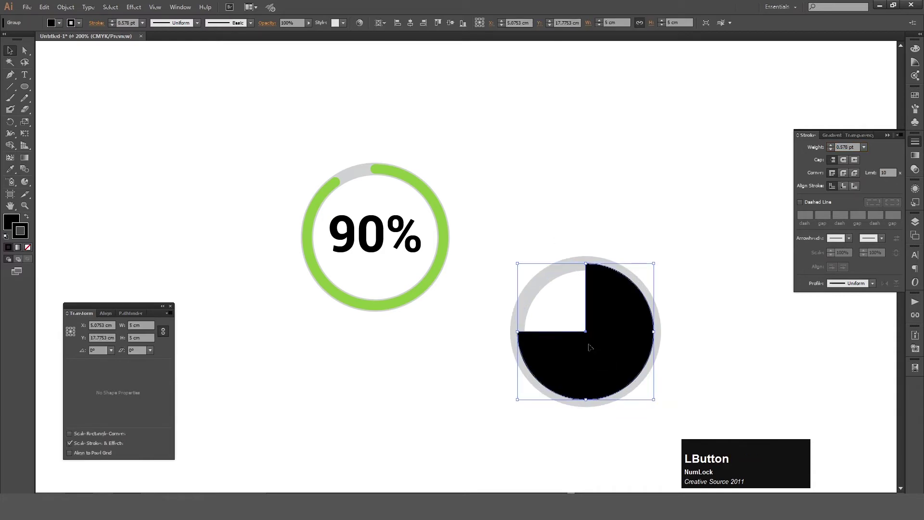
{"action": "key", "text": "a"}
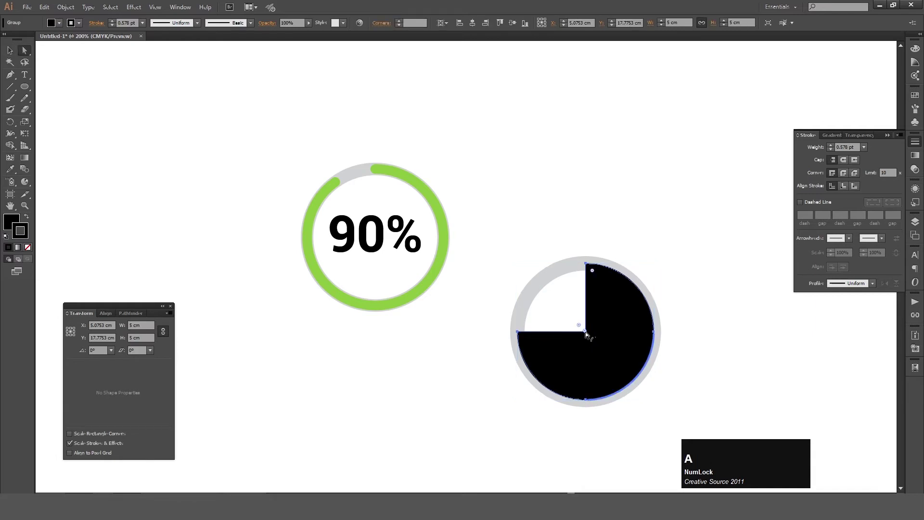
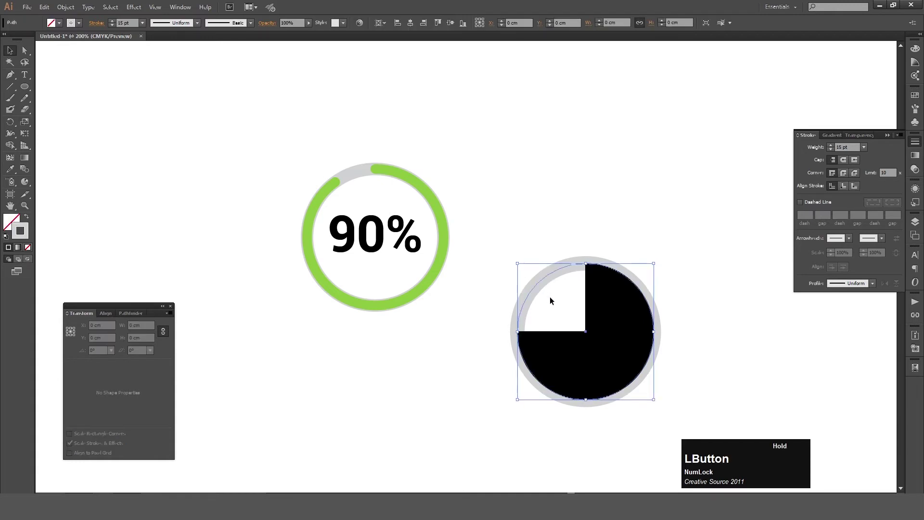
{"action": "key", "text": "ctrl+2"}
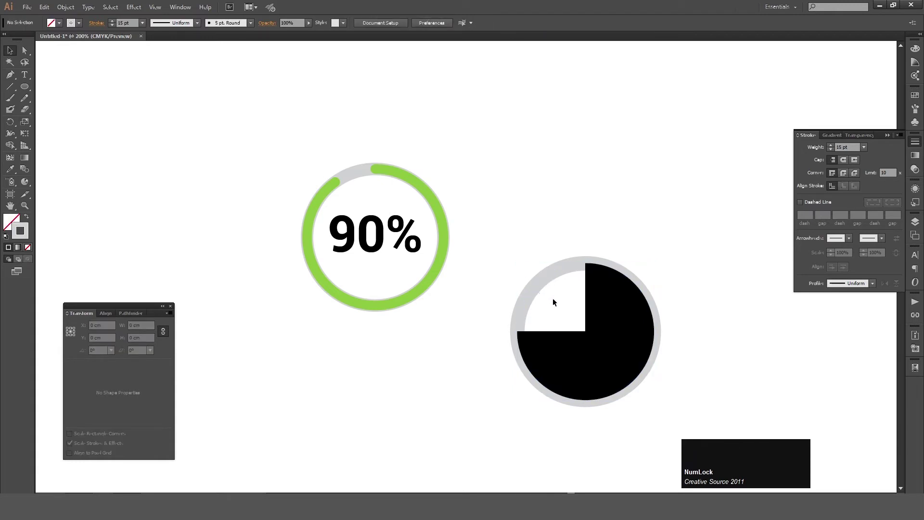
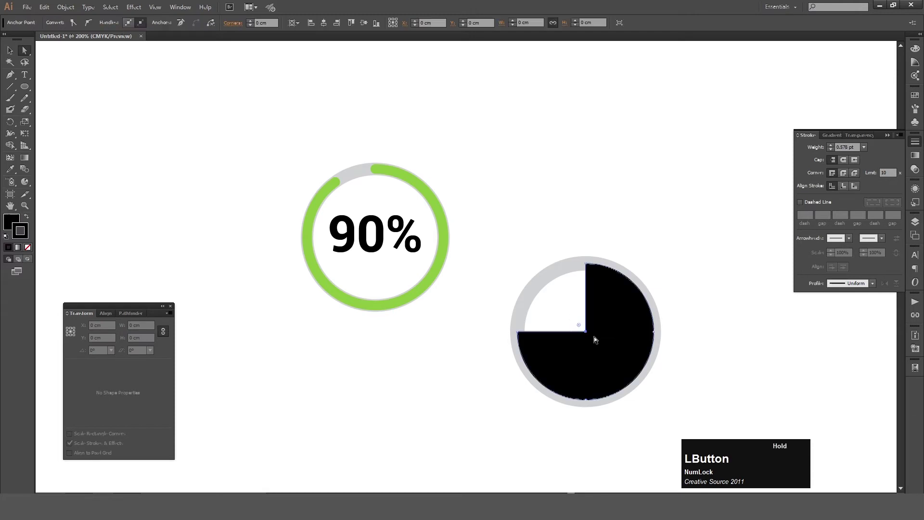
- Delete the black slice's centre anchor, remove its fill and give the open arc a black stroke
{"action": "key", "text": "Delete"}
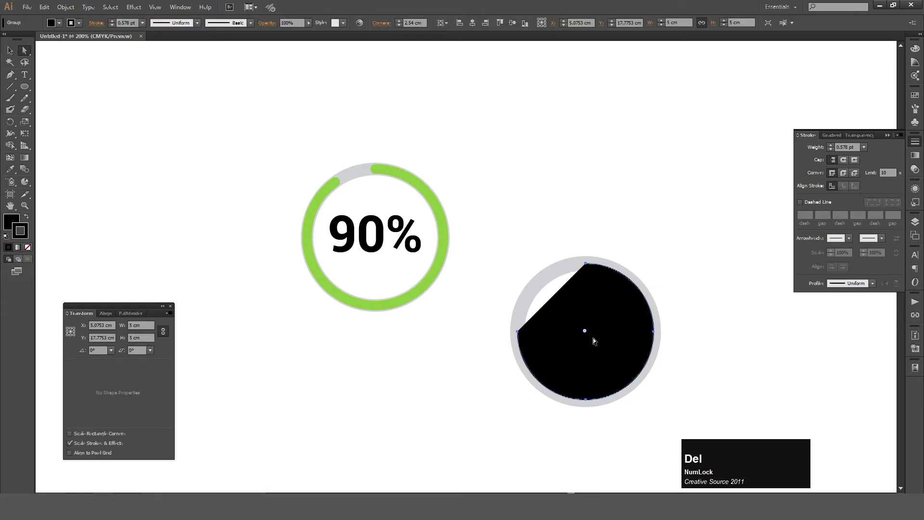
{"action": "key", "text": "x"}
{"action": "left_click", "coordinate": [33, 250]}
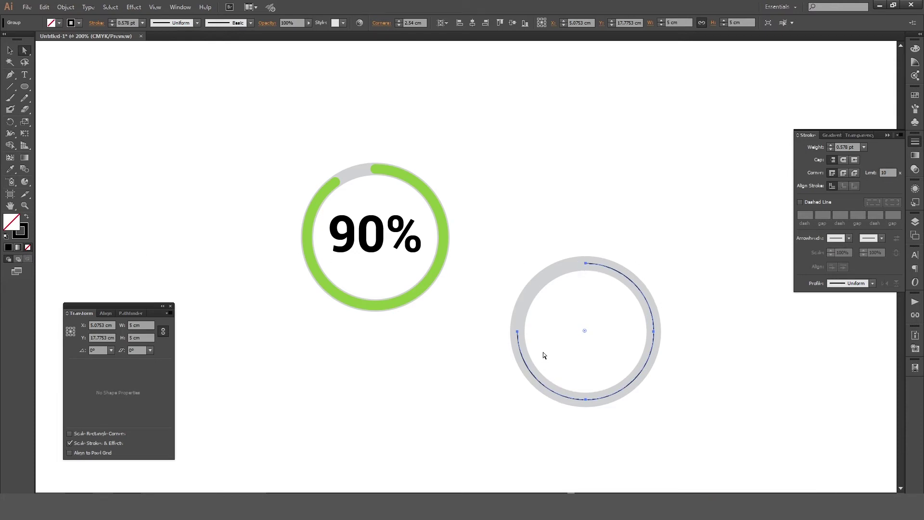
{"action": "key", "text": "v"}
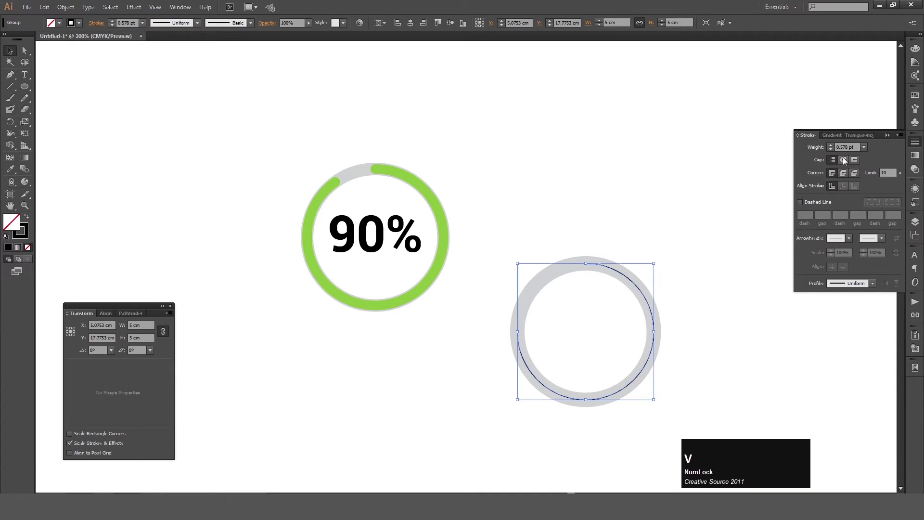
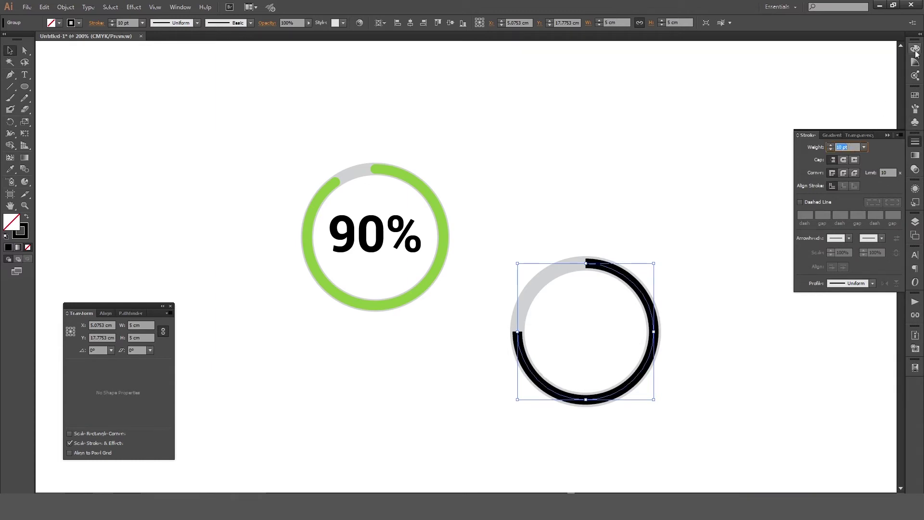
- Show the Swatches panel with the arc's stroke colour active for editing
{"action": "left_click", "coordinate": [918, 100]}
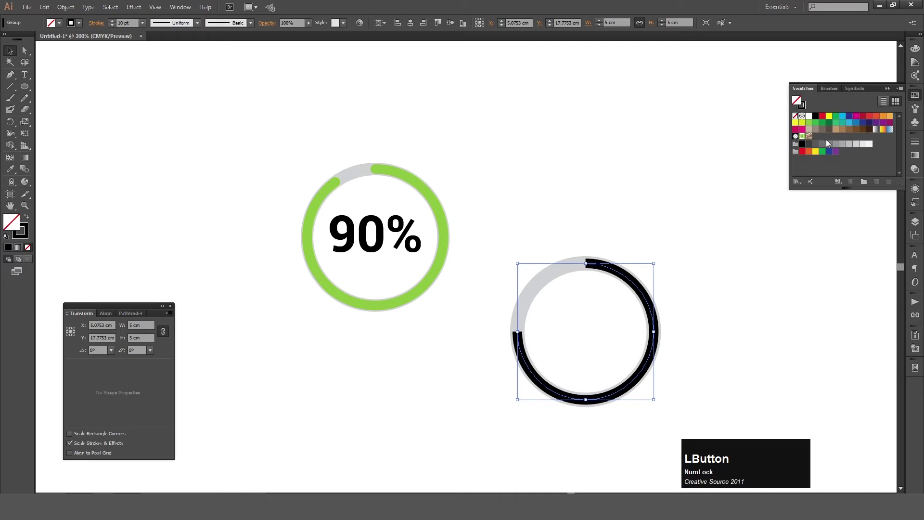
{"action": "key", "text": "x"}
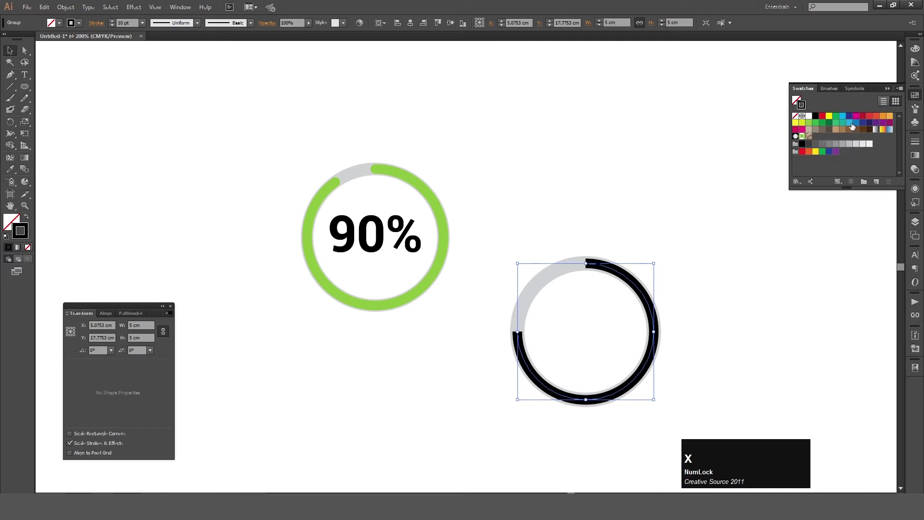
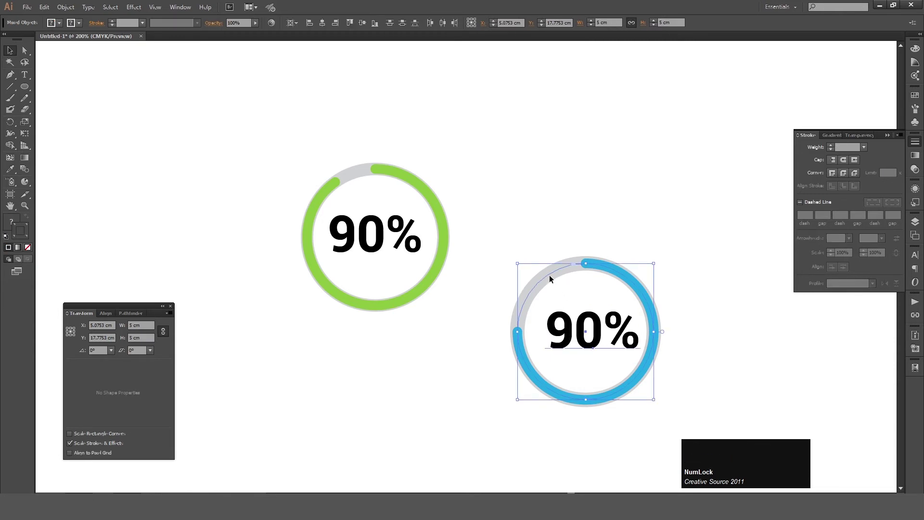
- Centre the copied label in the blue ring and change its number to 75%
{"action": "left_click", "coordinate": [552, 276]}
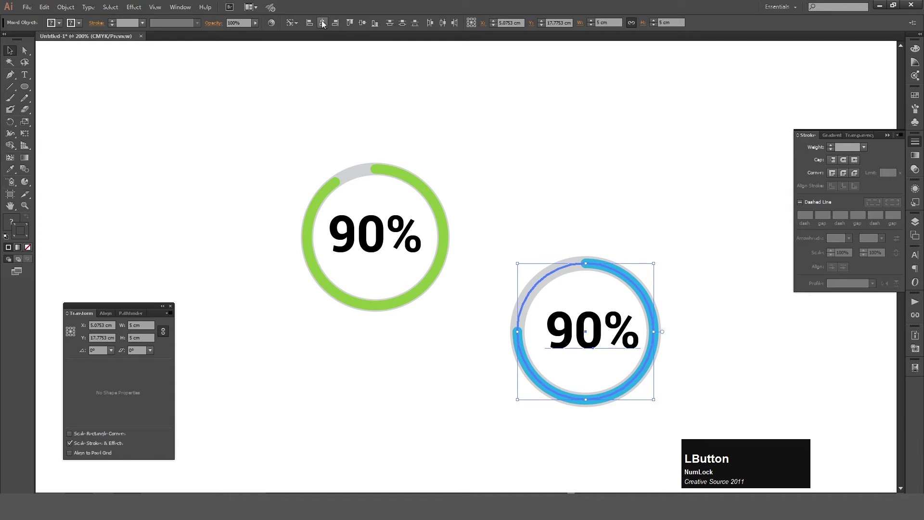
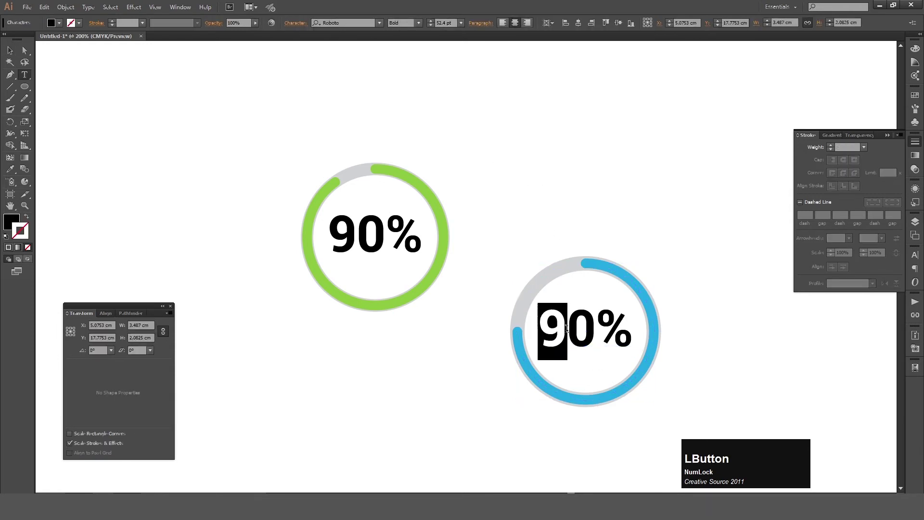
{"action": "key", "text": "KP_7"}
{"action": "key", "text": "KP_5"}
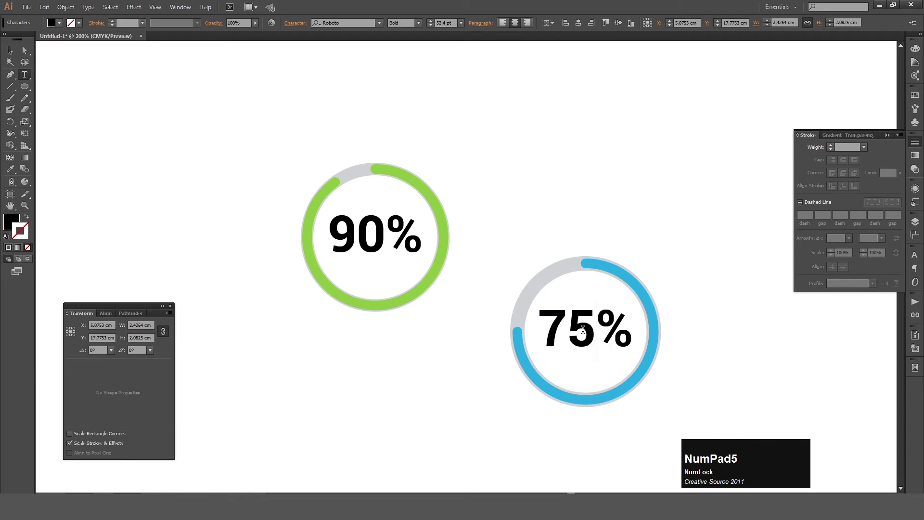
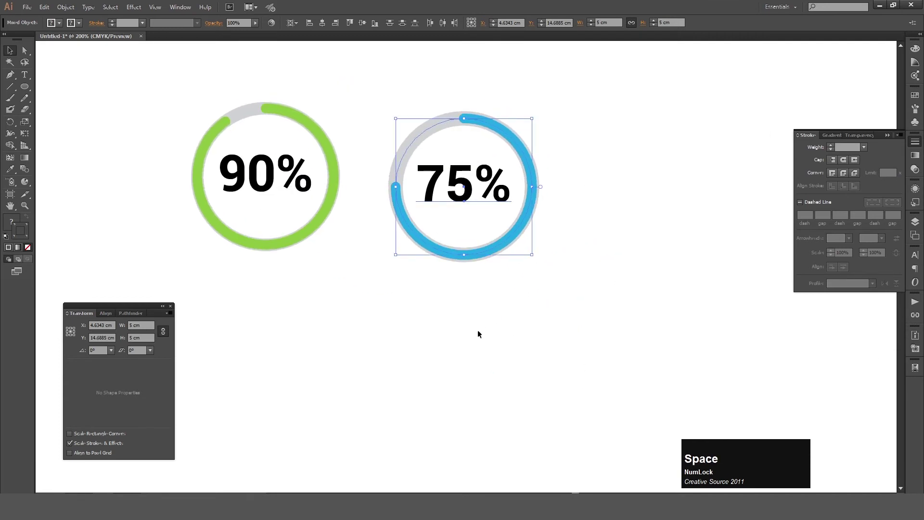
- Place a third 5 cm pie graph on the artboard below the rings
{"action": "left_click", "coordinate": [482, 366]}
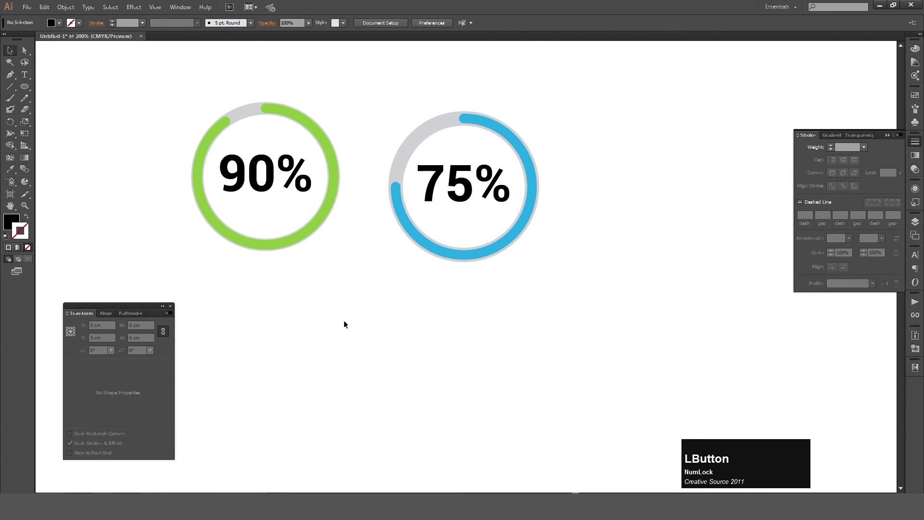
{"action": "left_click", "coordinate": [26, 181]}
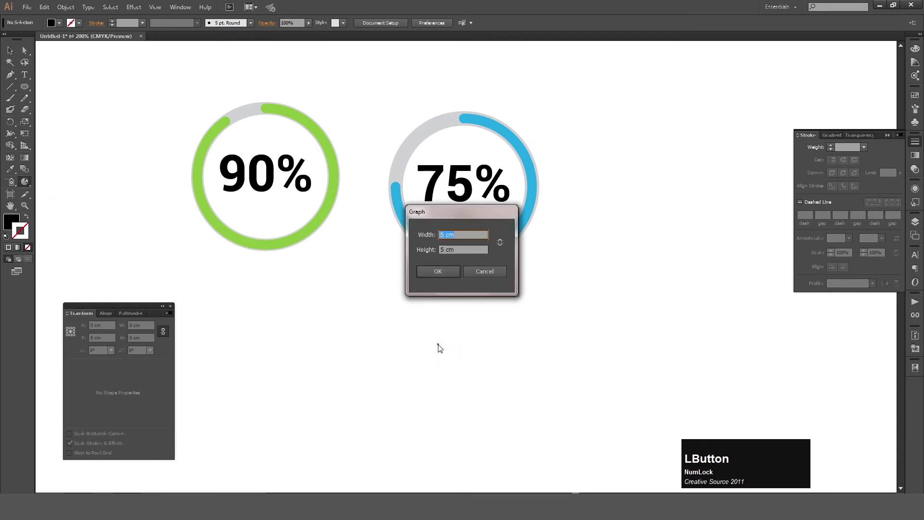
{"action": "key", "text": "KP_Enter"}
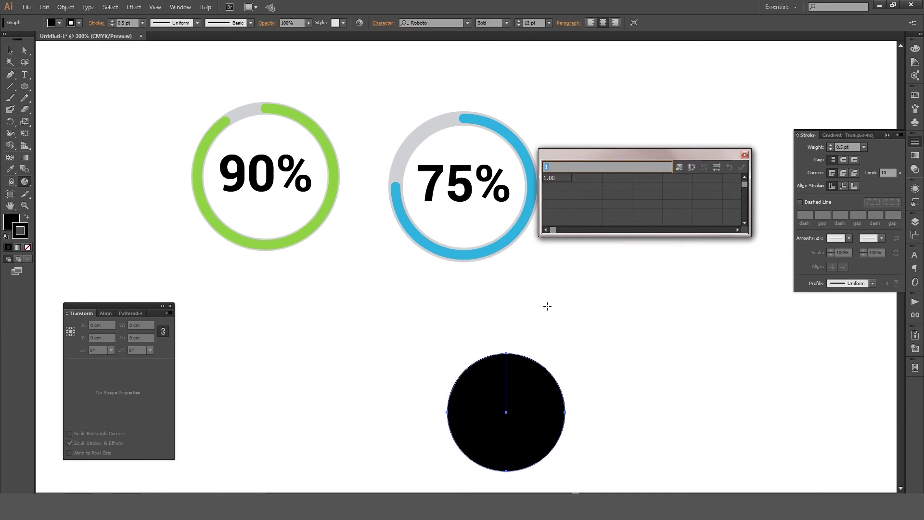
- Enter 68.85 in the first data cell and move to the next cell
{"action": "key", "text": "KP_6"}
{"action": "key", "text": "KP_8"}
{"action": "key", "text": "KP_Decimal"}
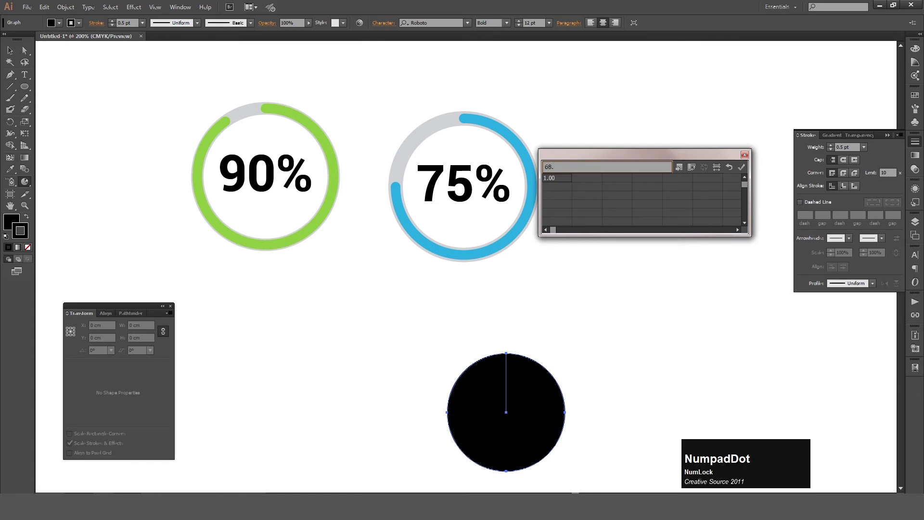
{"action": "key", "text": "KP_8"}
{"action": "key", "text": "KP_5"}
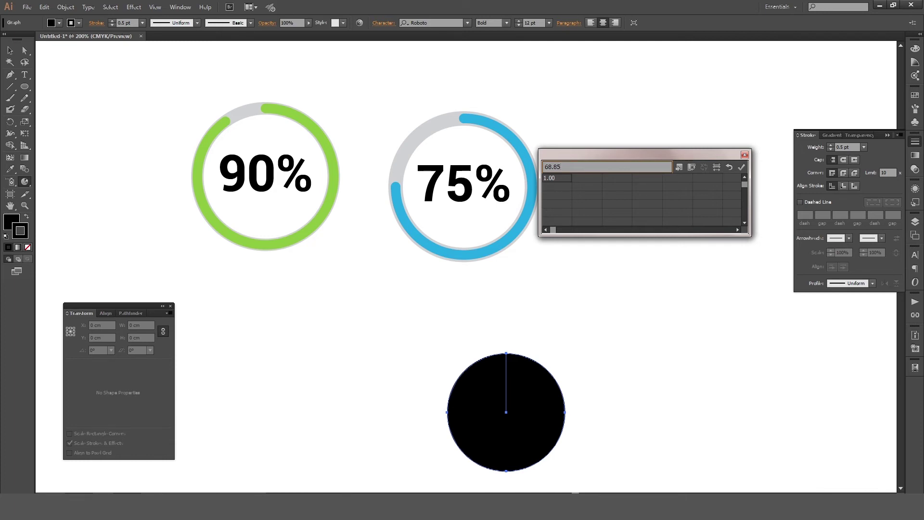
{"action": "key", "text": "KP_Enter"}
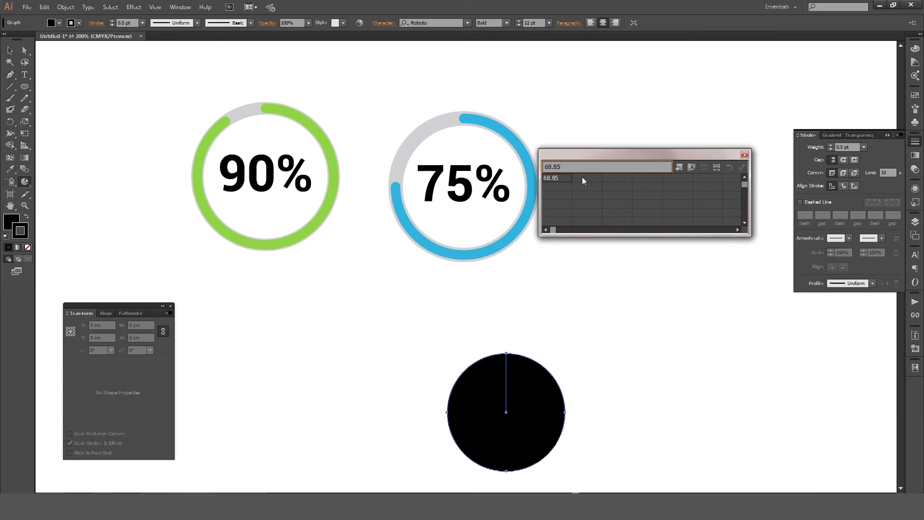
{"action": "left_click", "coordinate": [587, 179]}
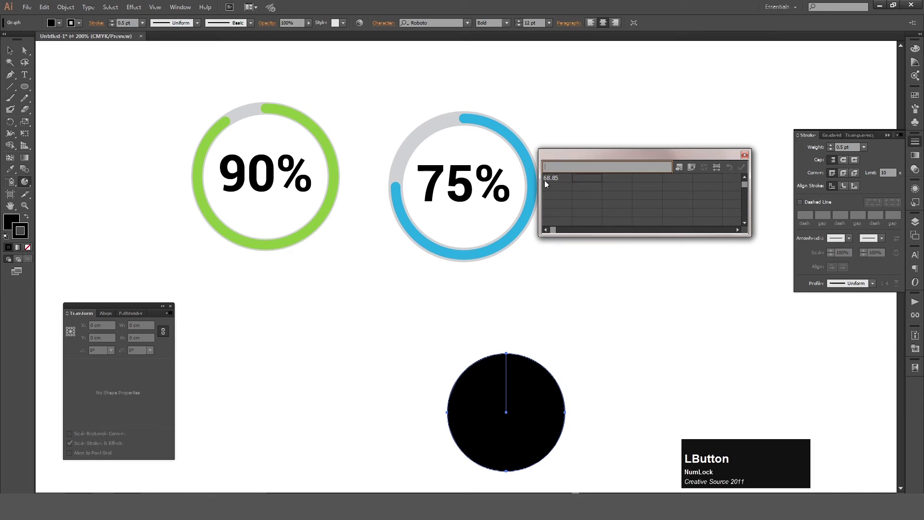
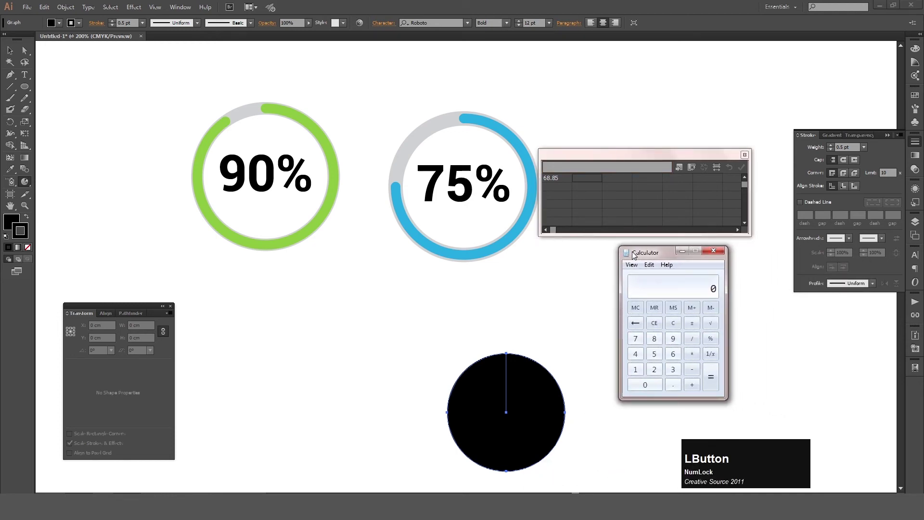
- Compute 100 − 68.85 = 31.15 in Calculator and return to the graph data table
{"action": "key", "text": "KP_1"}
{"action": "key", "text": "KP_0"}
{"action": "key", "text": "KP_Subtract"}
{"action": "key", "text": "KP_6"}
{"action": "key", "text": "KP_8"}
{"action": "key", "text": "KP_Decimal"}
{"action": "key", "text": "KP_8"}
{"action": "key", "text": "KP_5"}
{"action": "key", "text": "KP_Enter"}
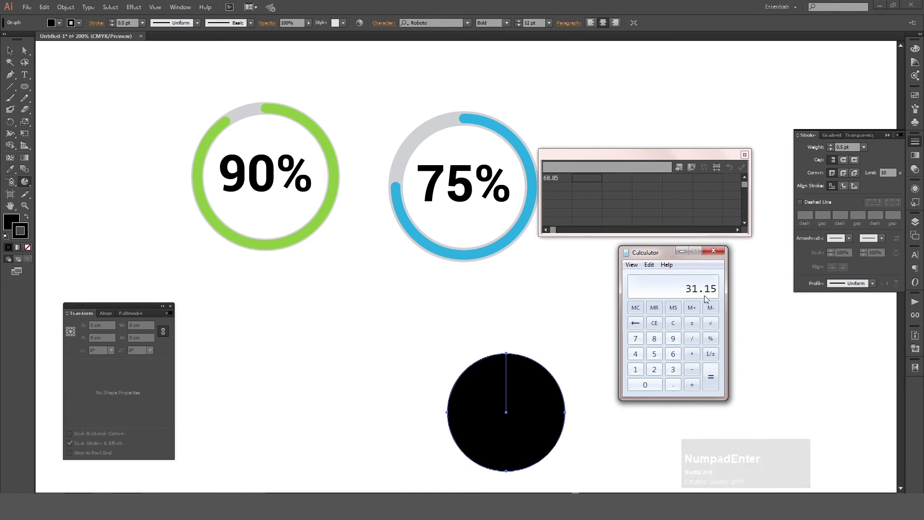
{"action": "left_click", "coordinate": [588, 179]}
- Enter 31.15 as the second slice value and apply it to the pie graph
{"action": "key", "text": "KP_3"}
{"action": "key", "text": "KP_1"}
{"action": "key", "text": "KP_Decimal"}
{"action": "key", "text": "KP_1"}
{"action": "key", "text": "KP_5"}
{"action": "key", "text": "KP_Enter"}
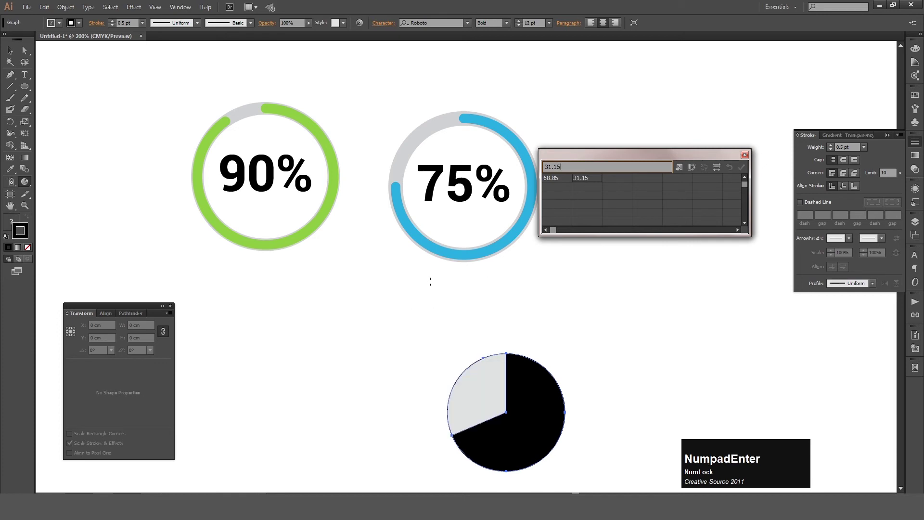
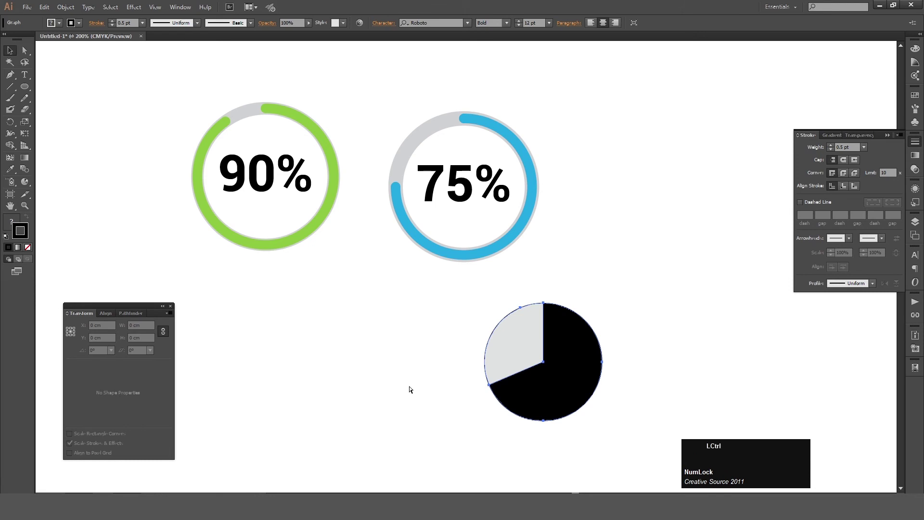
- Select the whole pie graph and resize it to 5 cm wide
{"action": "key", "text": "ctrl+shift+g"}
{"action": "left_click", "coordinate": [506, 273]}
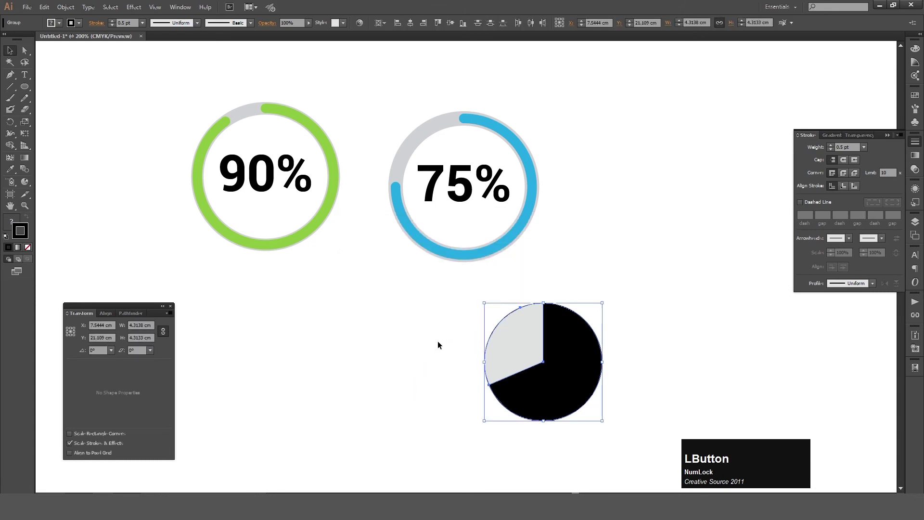
{"action": "left_click", "coordinate": [126, 339]}
{"action": "key", "text": "KP_5"}
{"action": "key", "text": "KP_Enter"}
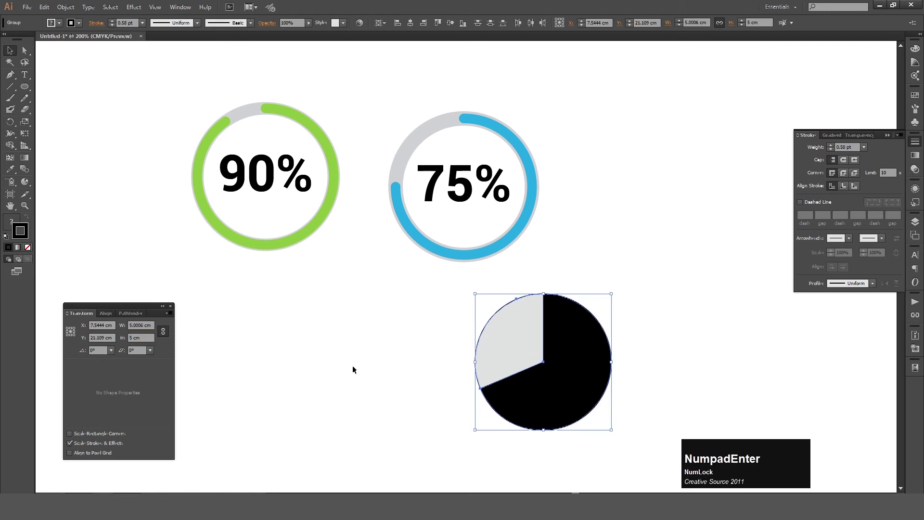
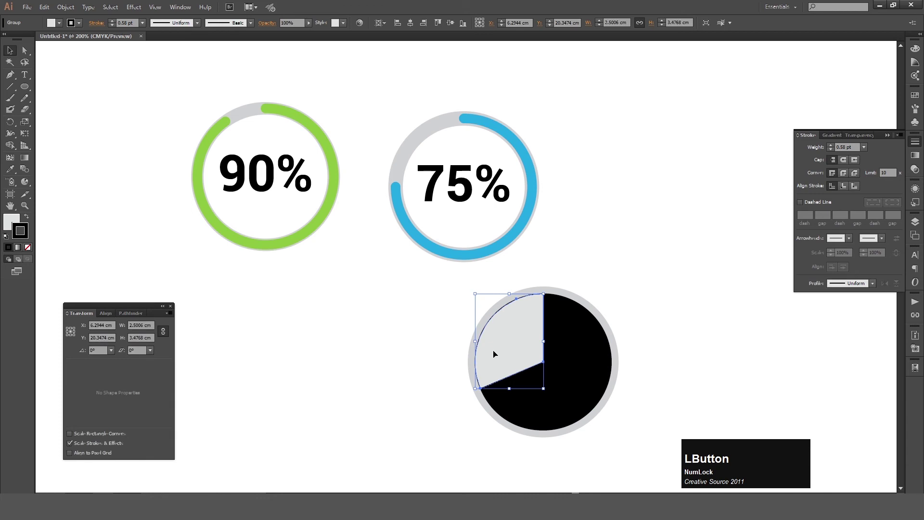
- Lock the grey ring aside and delete the black slice's centre anchor, leaving a chord shape
{"action": "key", "text": "Delete"}
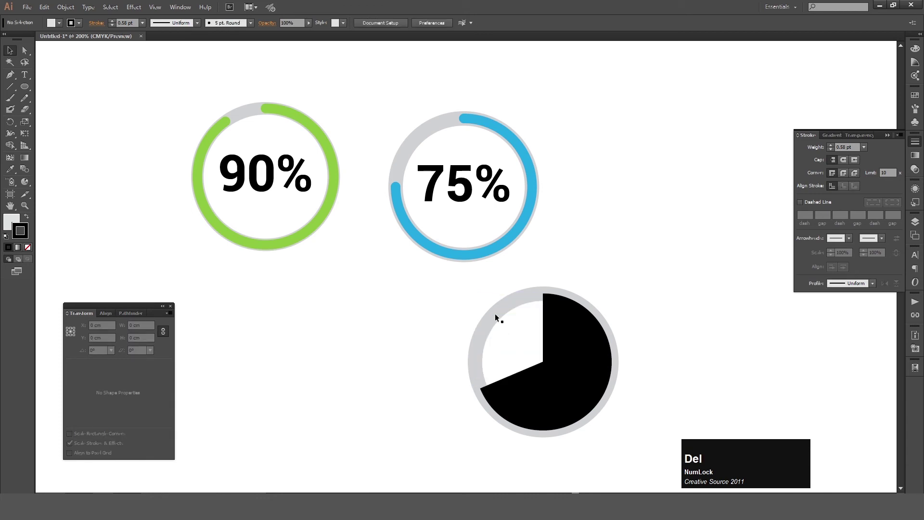
{"action": "left_click", "coordinate": [498, 315]}
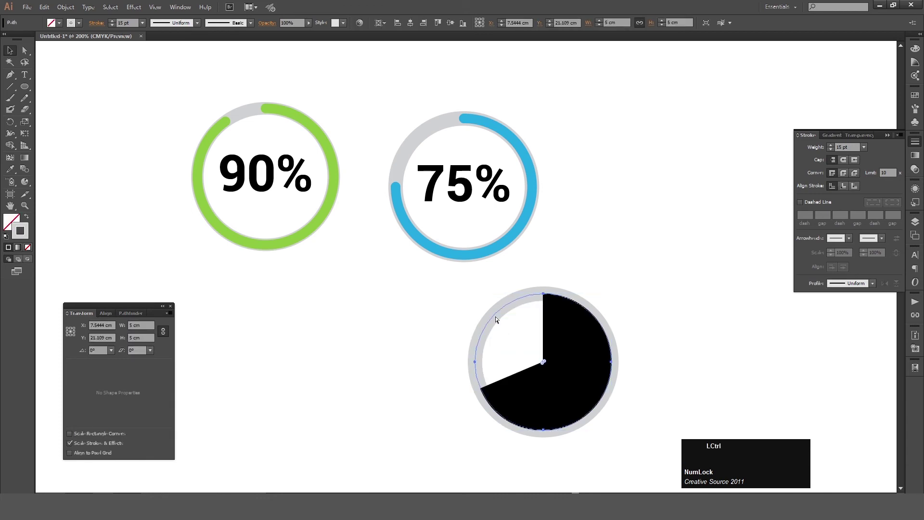
{"action": "key", "text": "ctrl+2"}
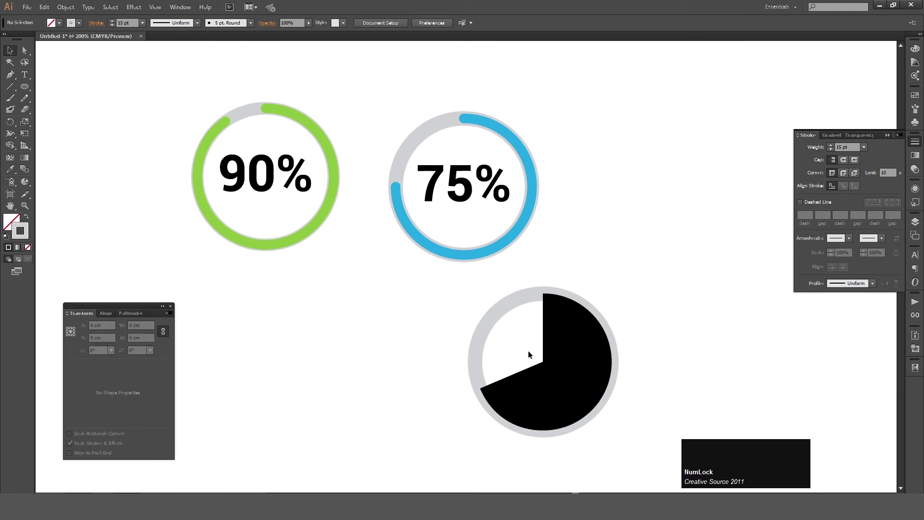
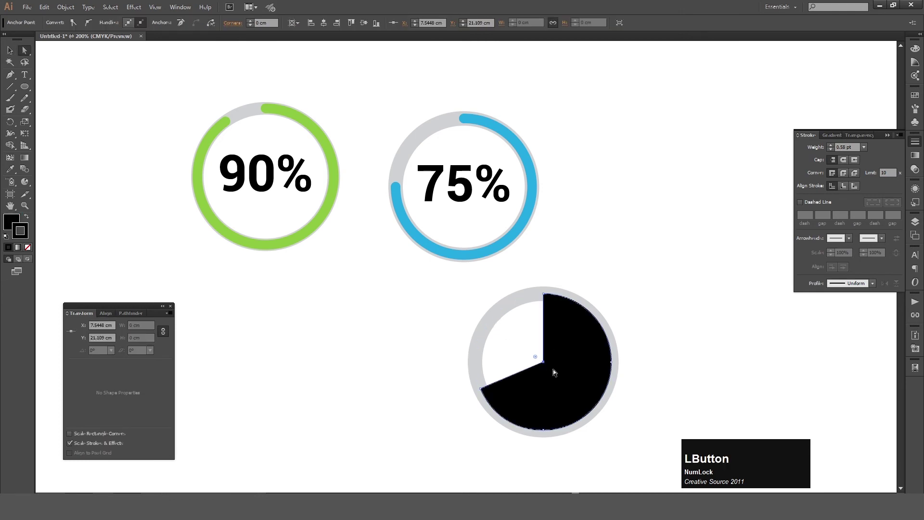
{"action": "key", "text": "Delete"}
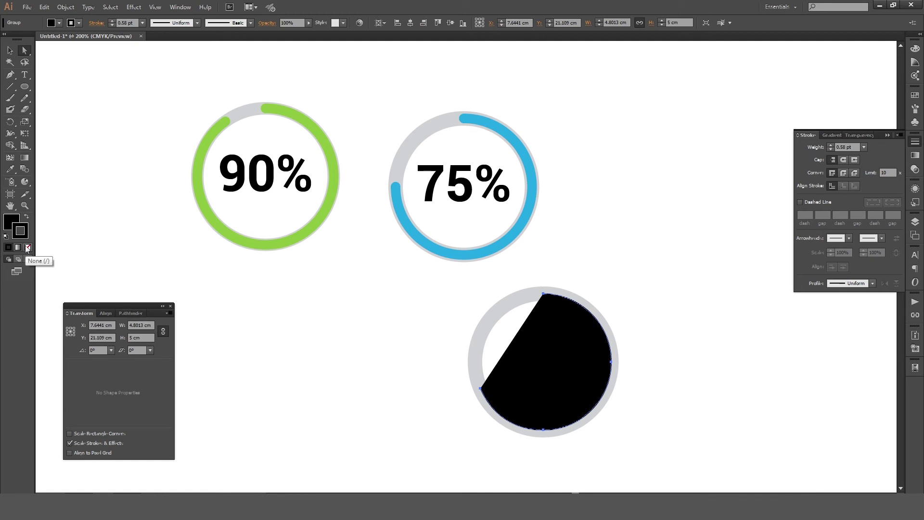
- Remove the arc's fill, give it a 10 pt round-capped stroke and pick red from Swatches
{"action": "key", "text": "x"}
{"action": "left_click", "coordinate": [30, 250]}
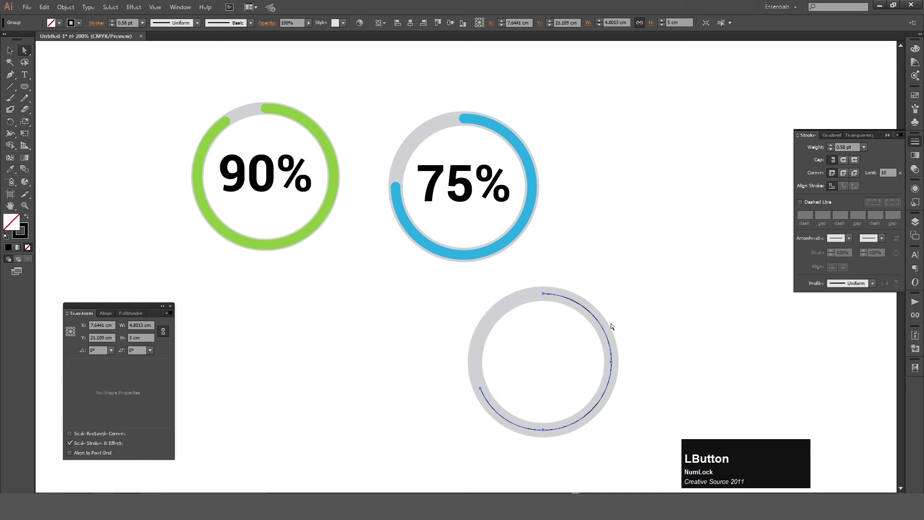
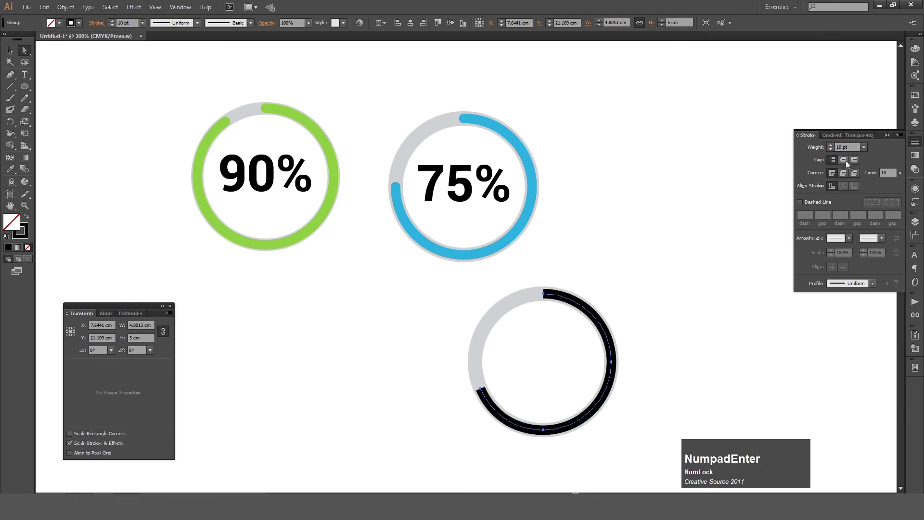
{"action": "left_click", "coordinate": [849, 162]}
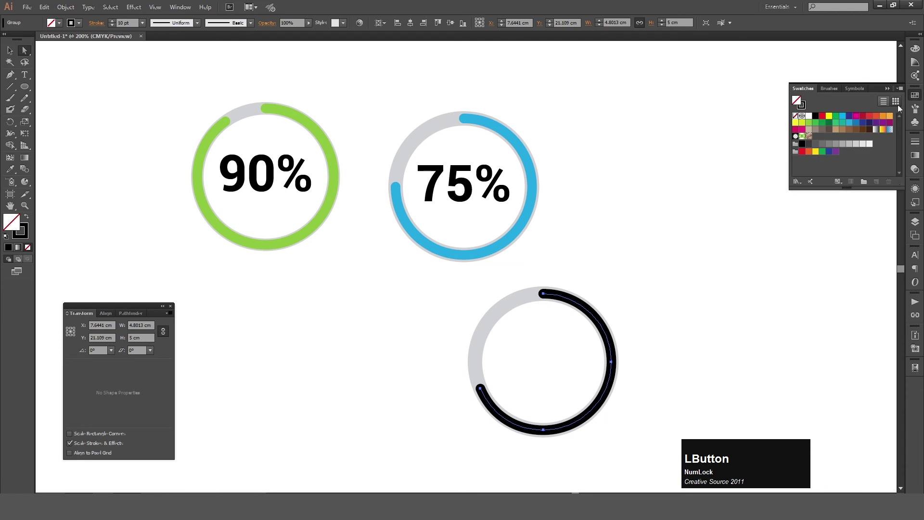